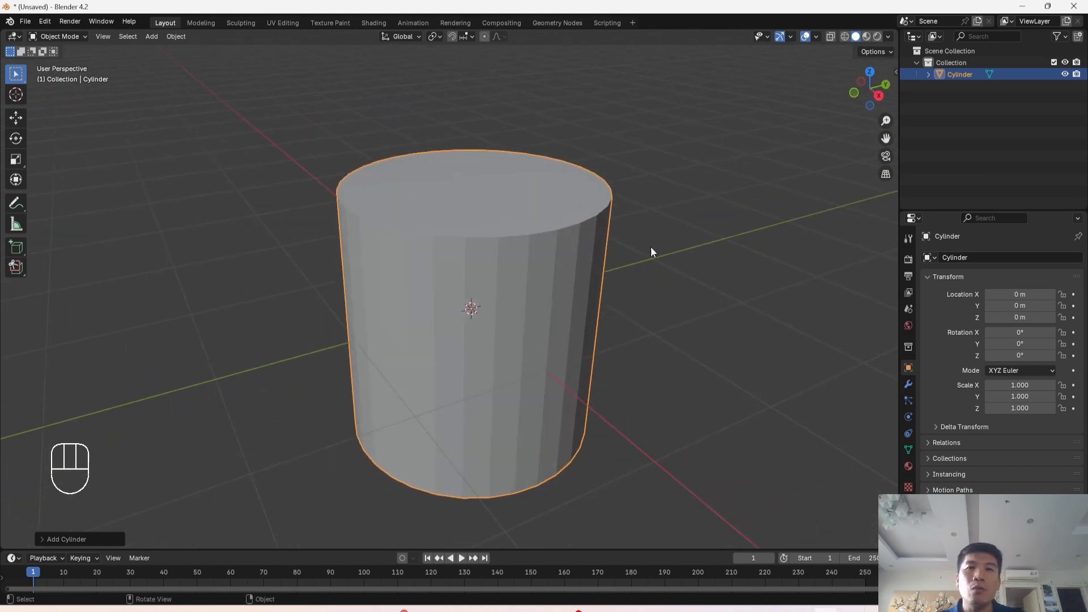
# Switch the selected cylinder from Object Mode into Edit Mode with its whole mesh selected.
pyautogui.press('Tab')
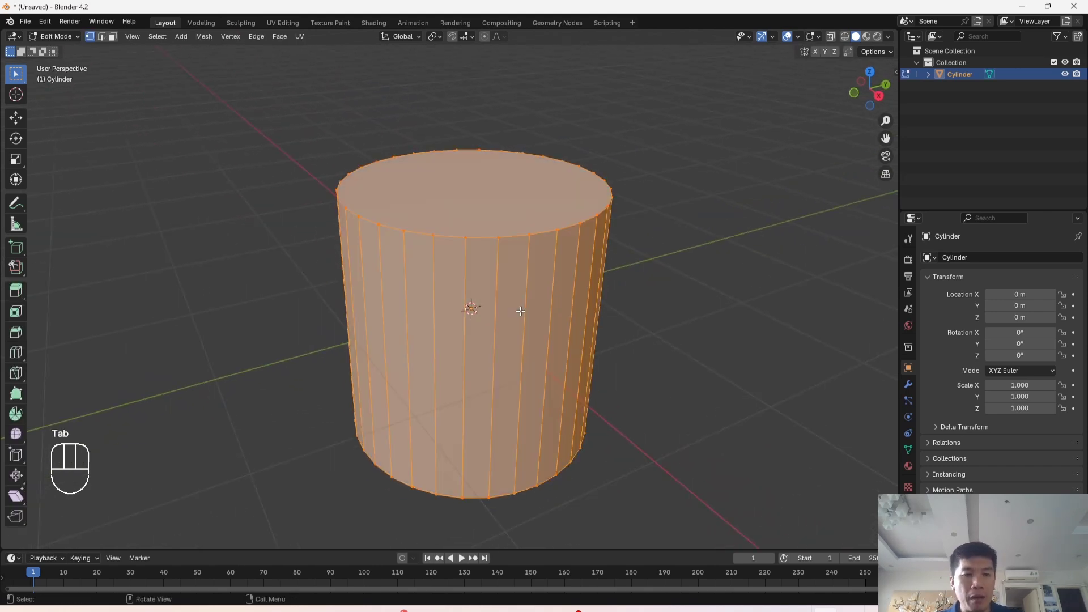